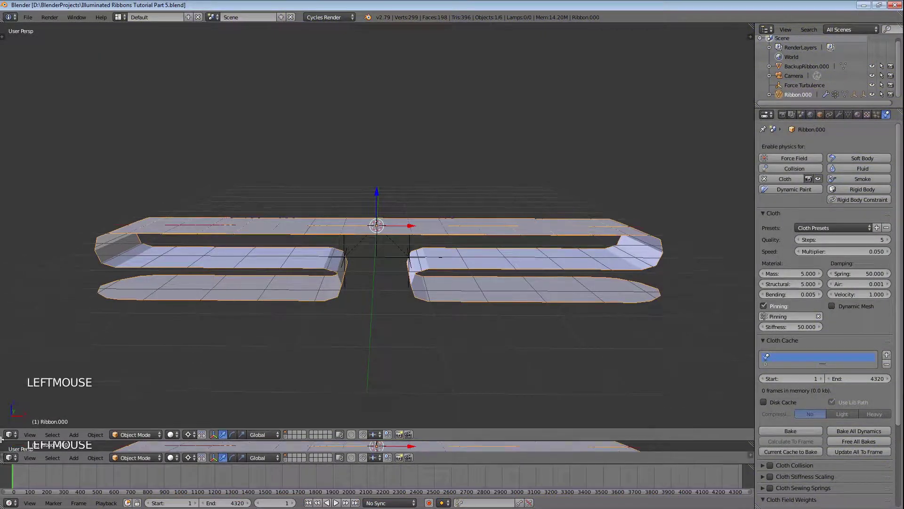
Split the 3D View and make the lower area a Graph Editor
click(380, 132)
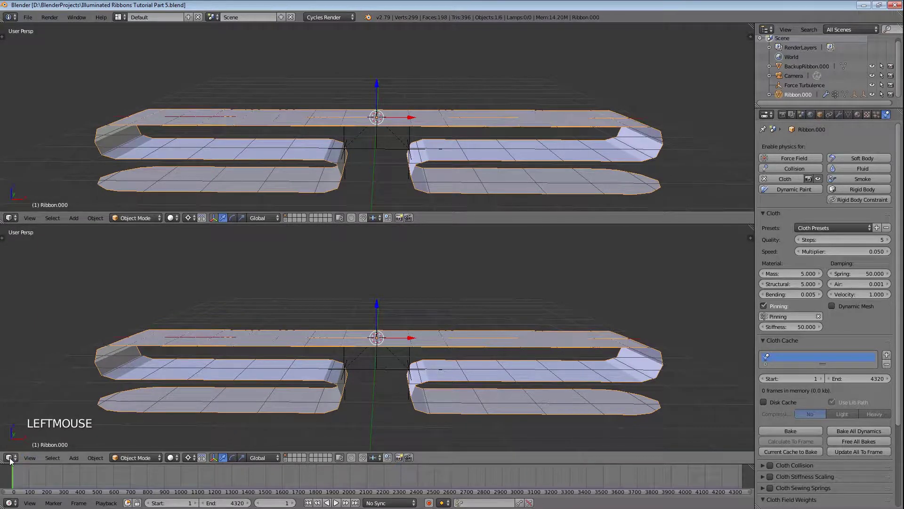
click(14, 461)
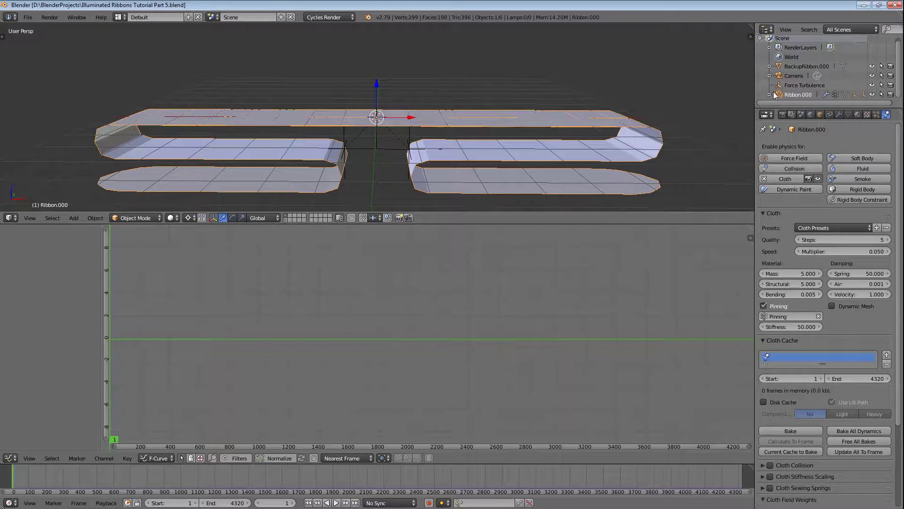
Expand Ribbon.000 in the Outliner and keyframe the Center Hook's location
click(775, 96)
scroll(down, 3)
click(805, 79)
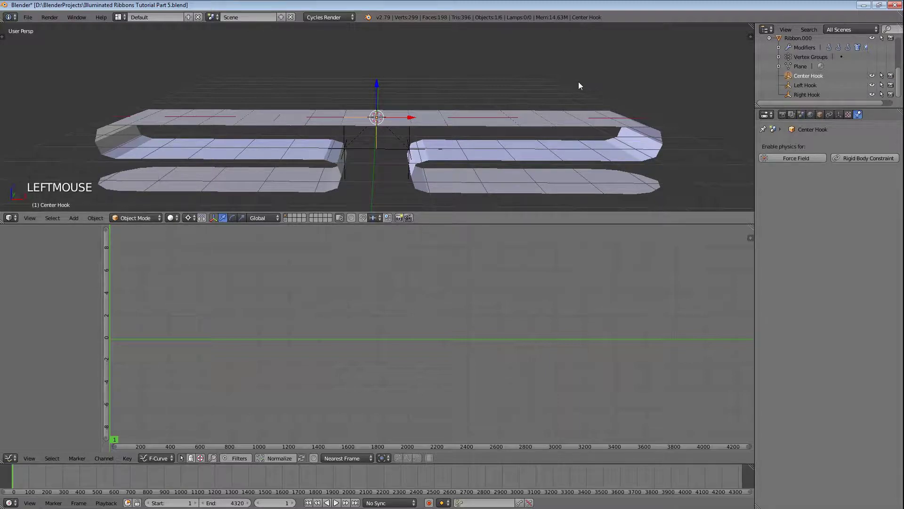
key(i)
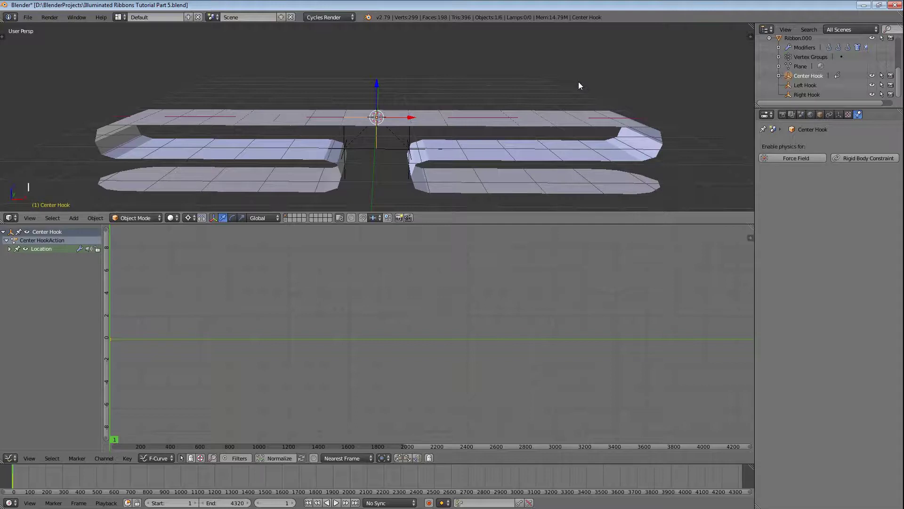
Keyframe the Left and Right Hooks' location, then reselect the Center Hook
click(815, 88)
key(i)
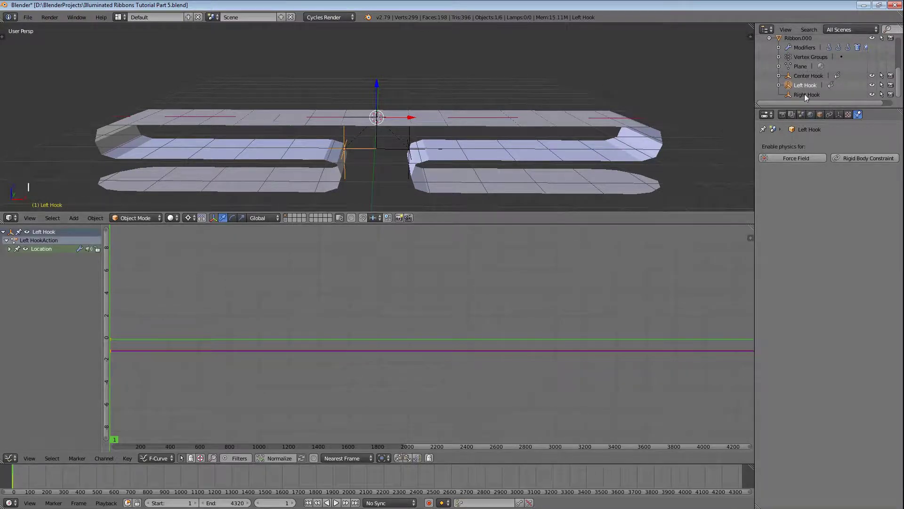
click(820, 98)
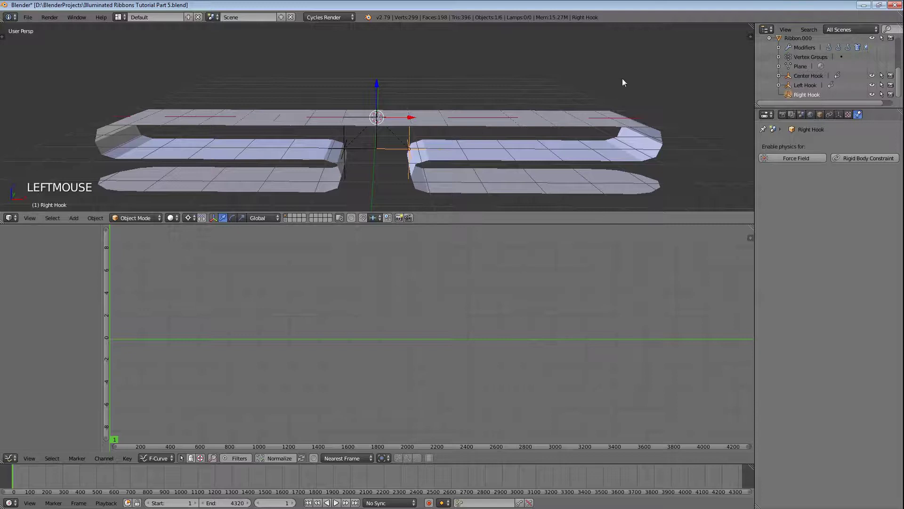
key(i)
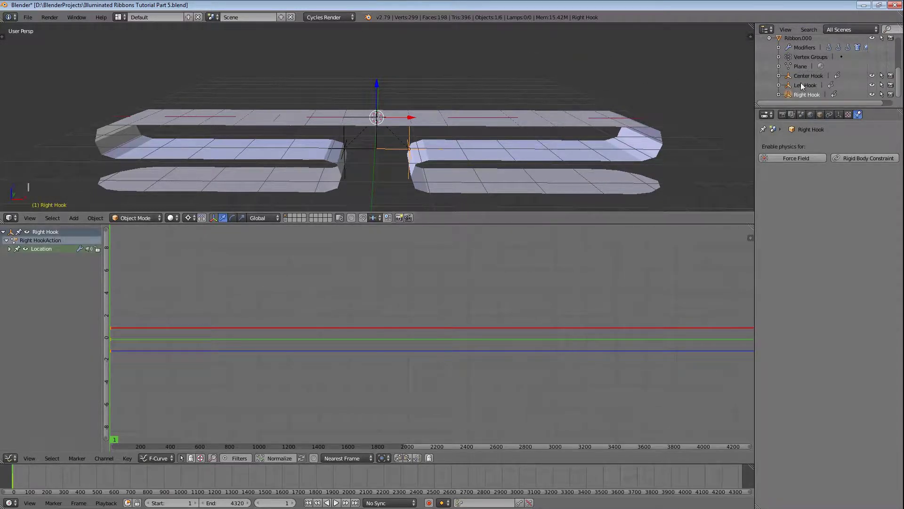
click(812, 81)
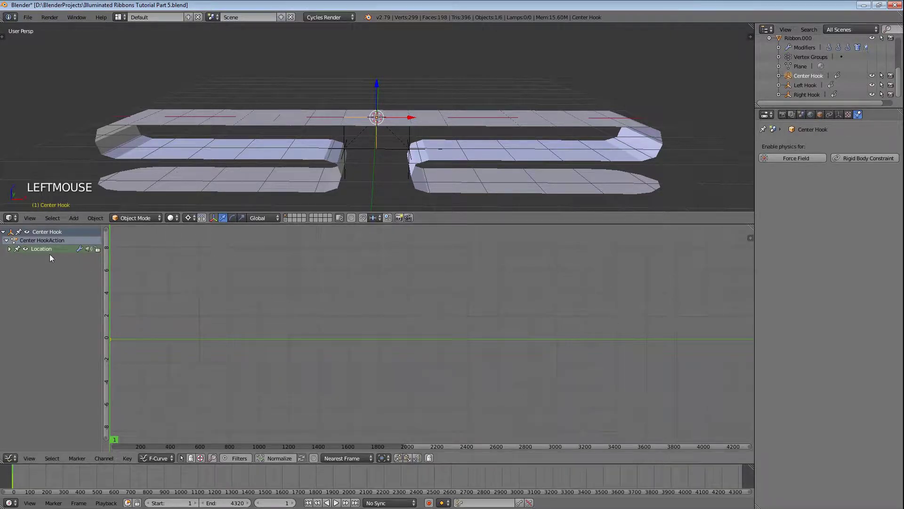
Select only Center Hook's X Location curve, show its Modifiers sidebar, and start playback
click(15, 253)
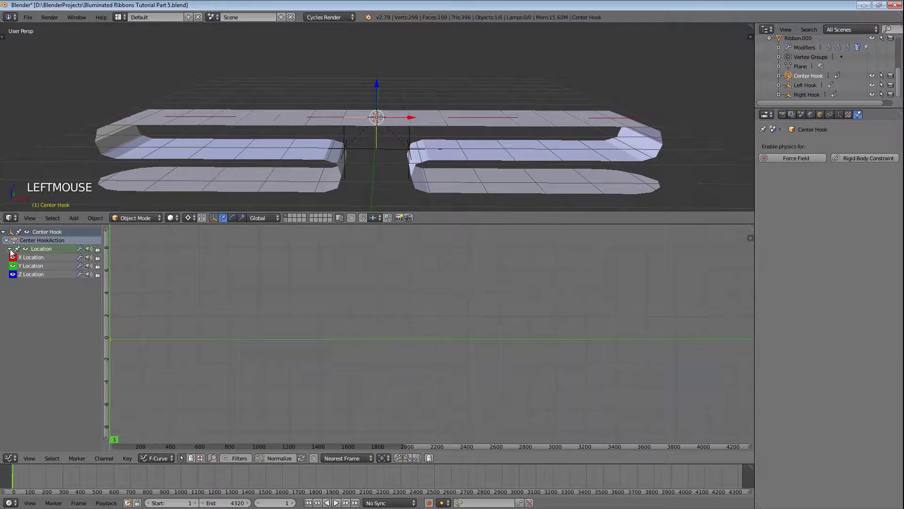
click(35, 262)
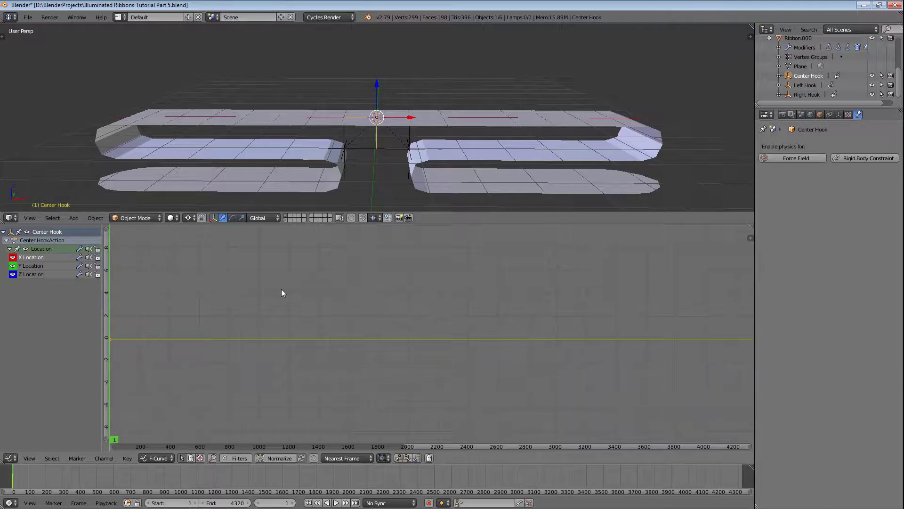
key(n)
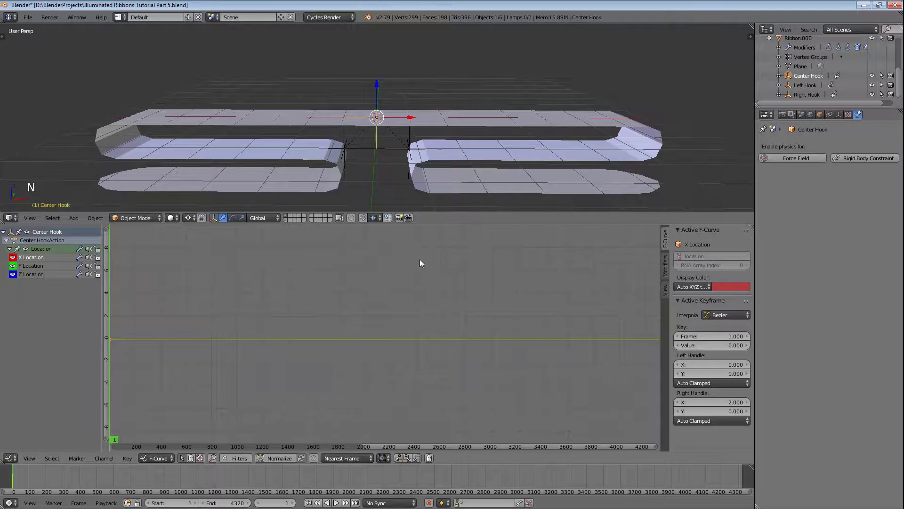
click(670, 271)
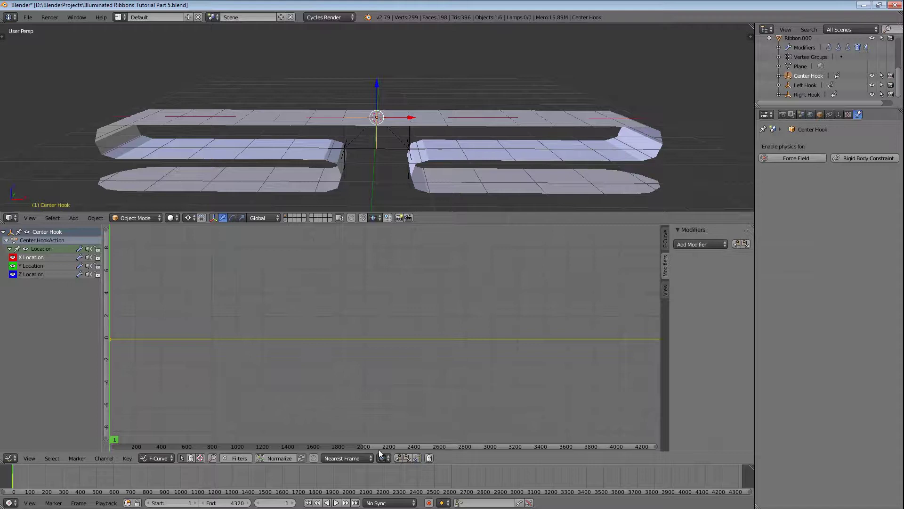
click(342, 505)
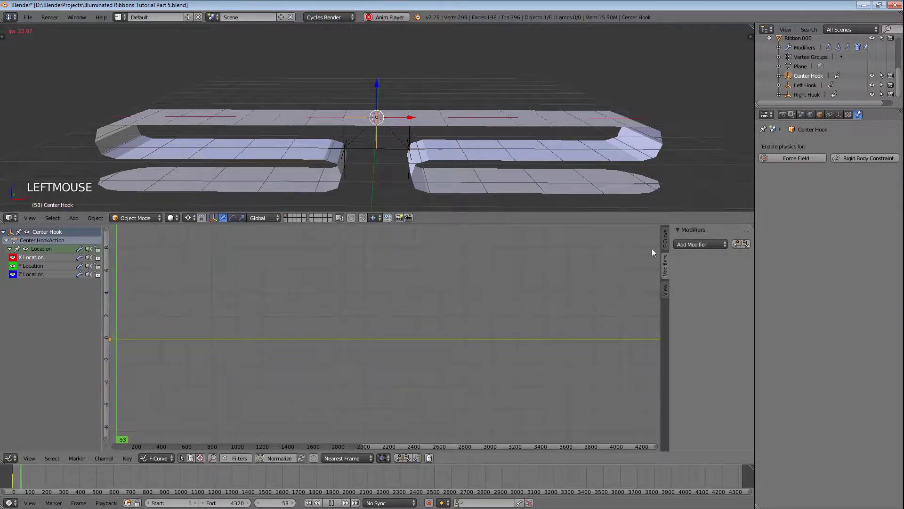
Add a sine Built-in Function to X Location: amplitude 1.3, phase multiplier 0.02, offset −6.285, value −0.5
click(712, 247)
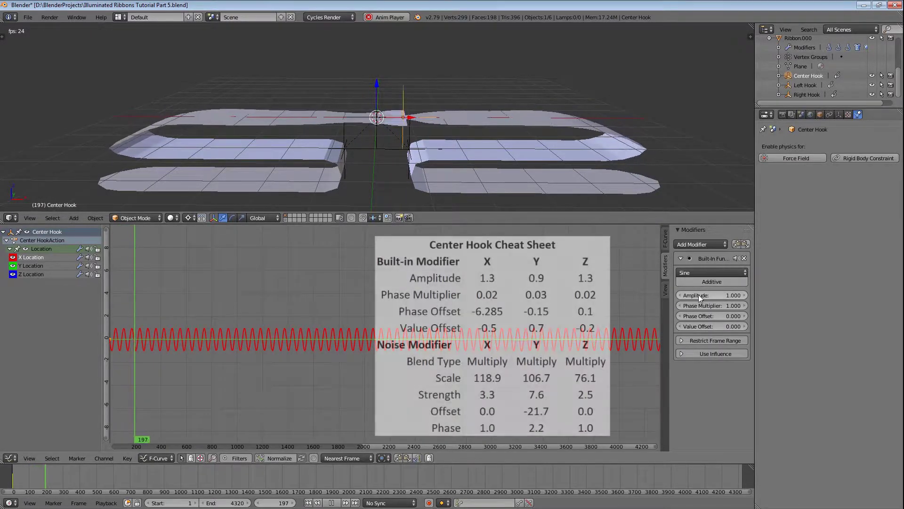
click(716, 298)
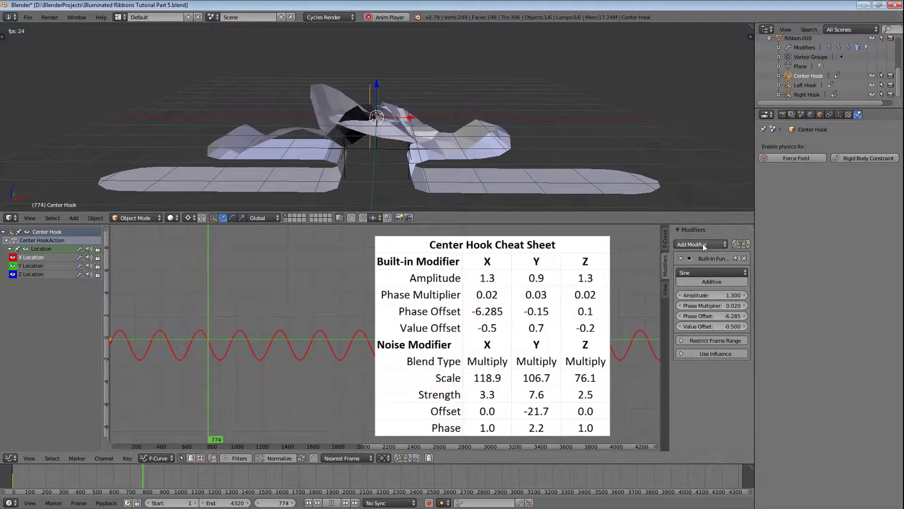
click(707, 245)
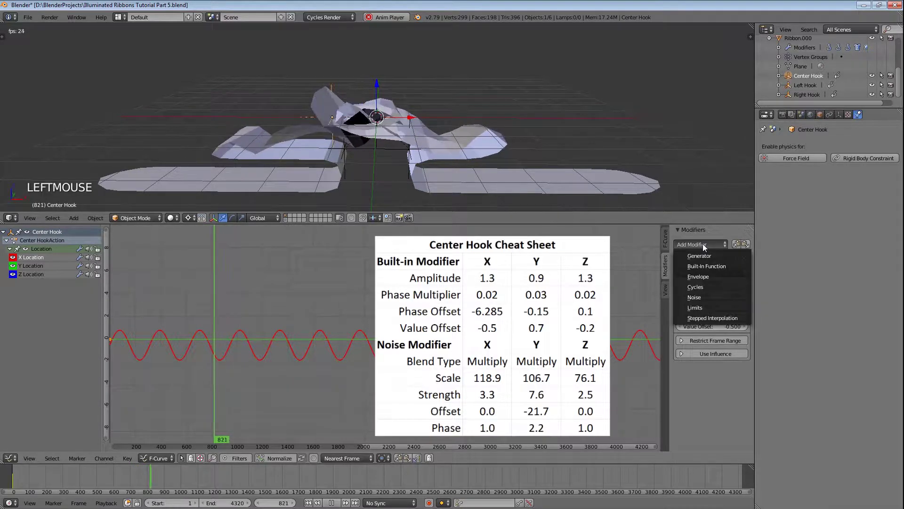
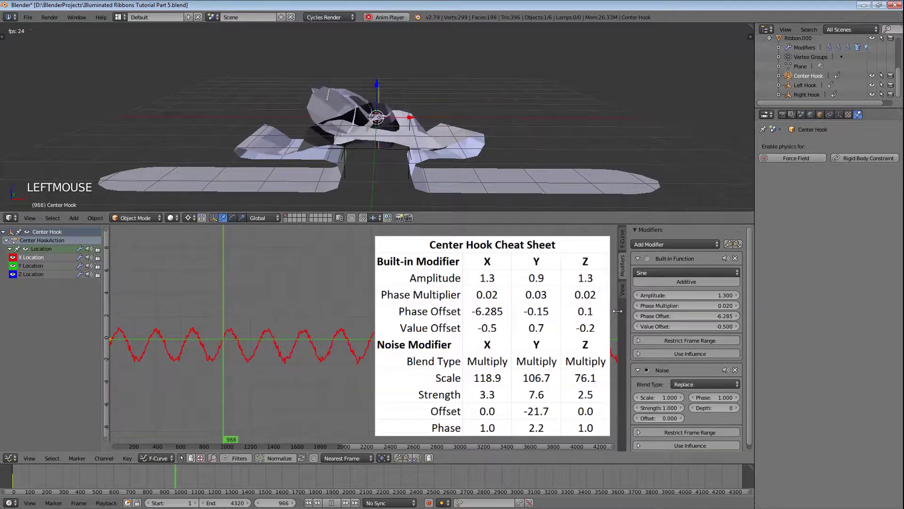
Add Multiply Noise (scale 118.9, strength 3.3) to X Location, then select Y Location
click(705, 390)
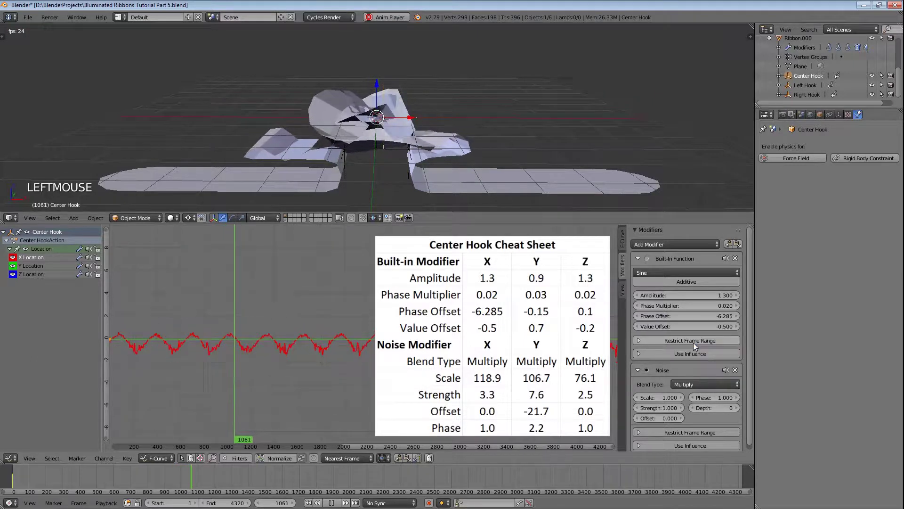
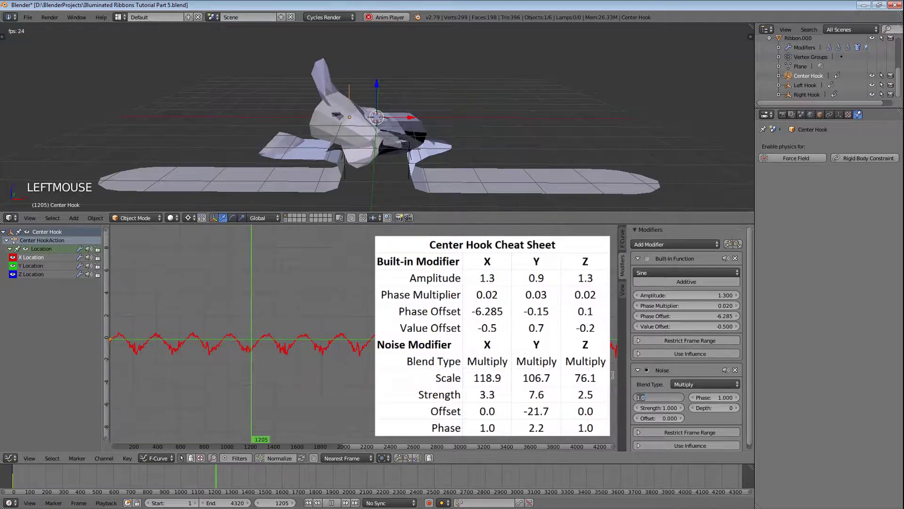
key(KP_1)
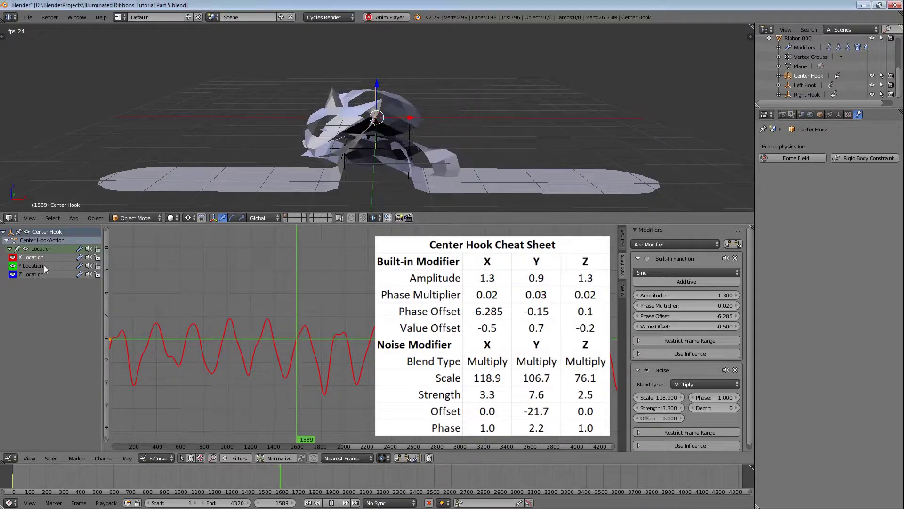
click(42, 268)
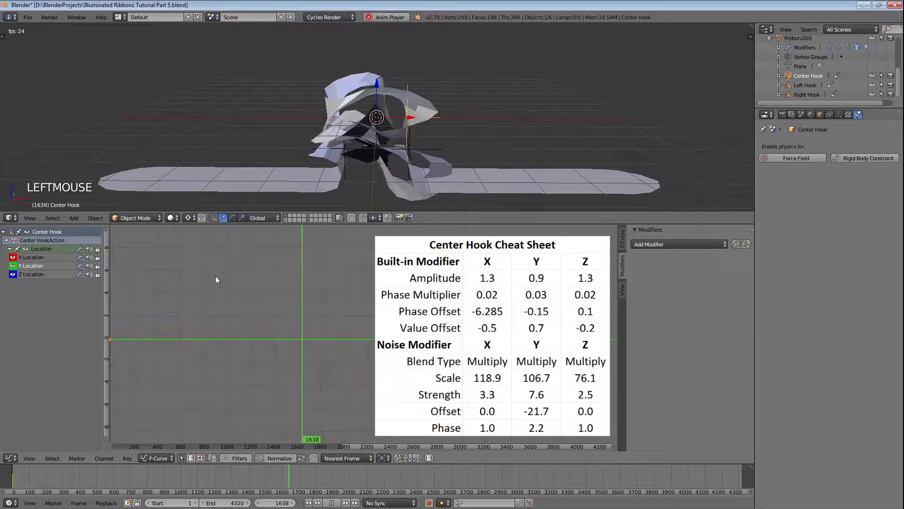
Add a sine function to Y Location: amplitude 0.9, phase multiplier 0.03, offset −0.15, value 0.7
click(700, 248)
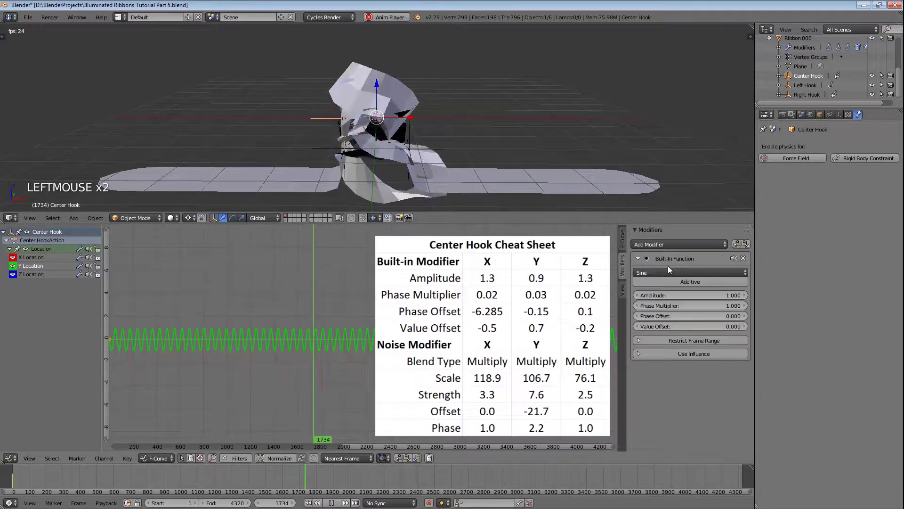
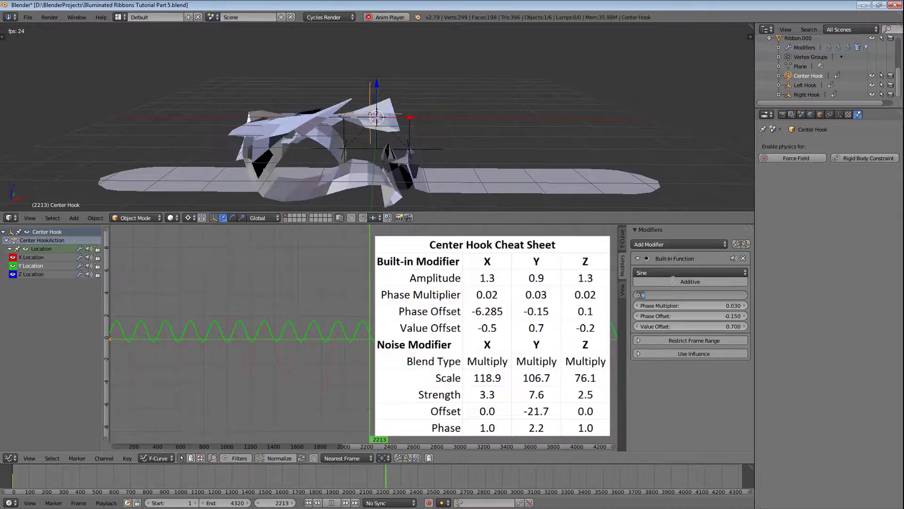
click(681, 247)
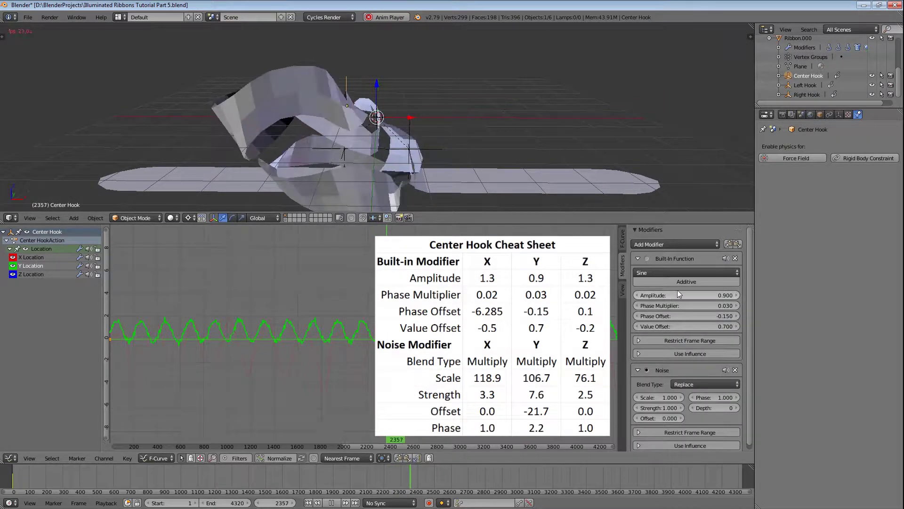
Set Y noise to Multiply, scale 106.7, strength 7.6, phase 2.2, offset −21.7; select Z Location
click(704, 389)
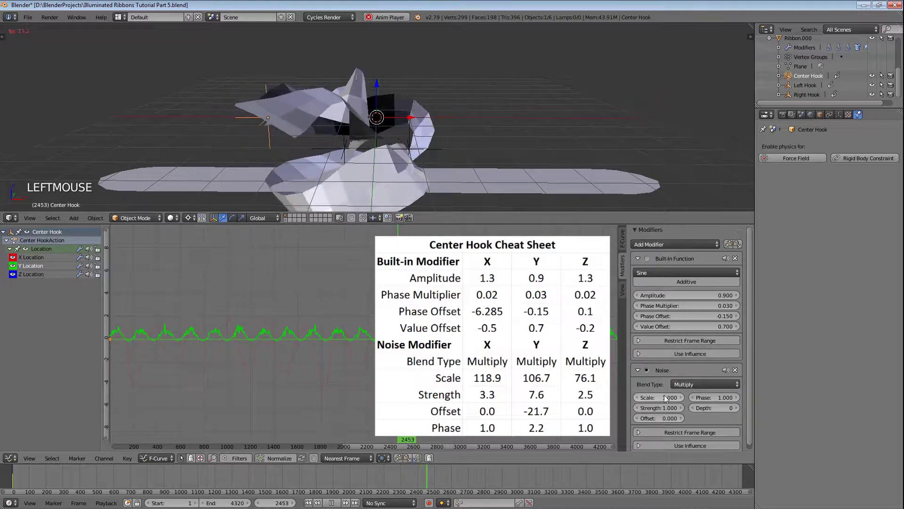
click(664, 399)
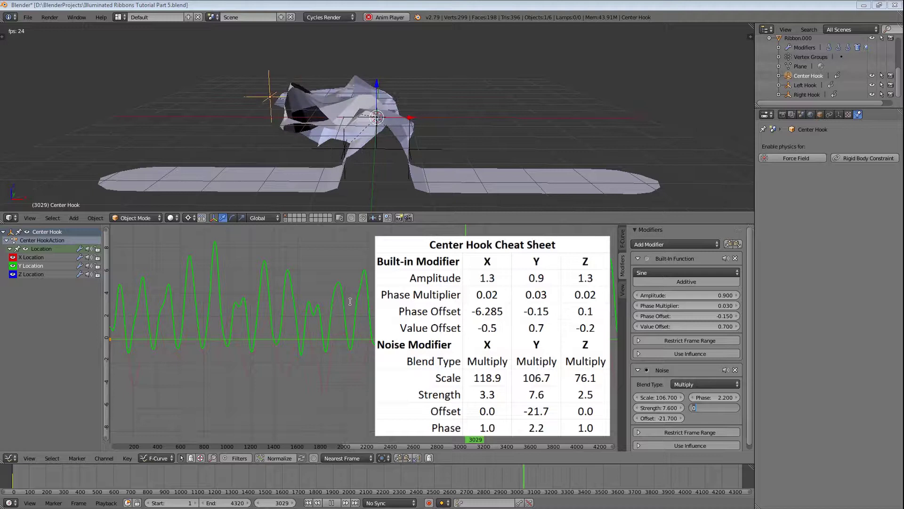
click(33, 277)
Set Z Location sine to amplitude 1.3, phase multiplier 0.02, offset 0.1, value −0.2
click(683, 250)
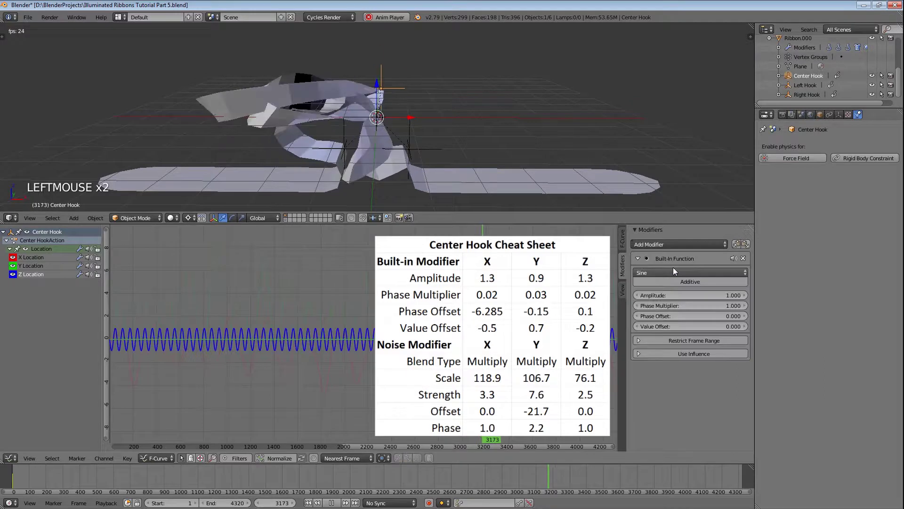
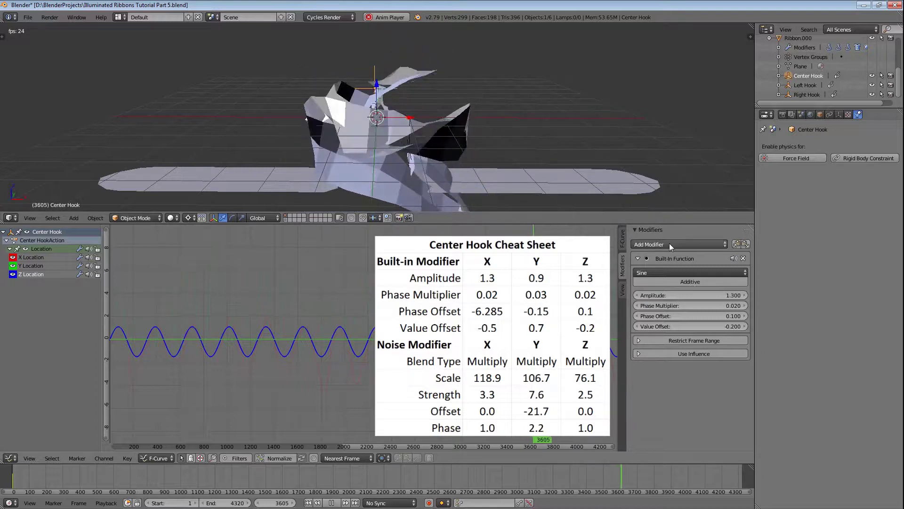
Add Multiply Noise to Z Location with scale 76.1 and strength 2.5
click(674, 246)
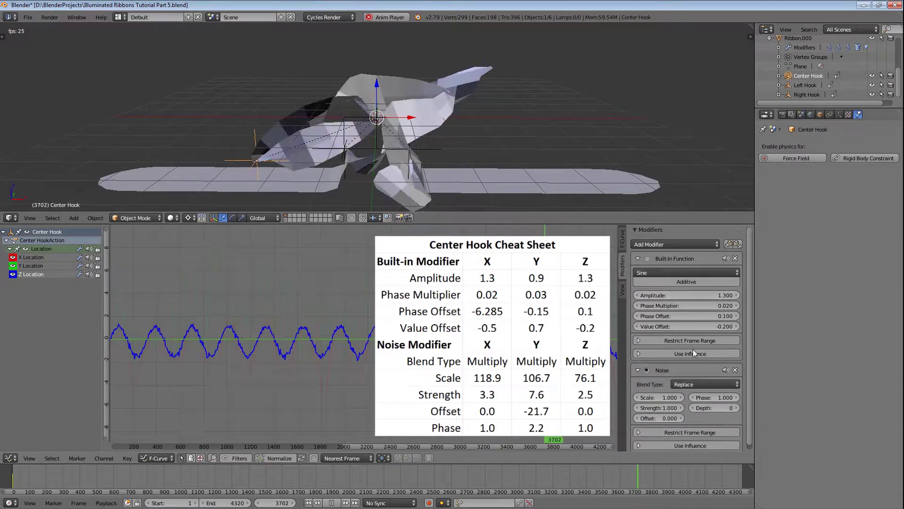
click(706, 386)
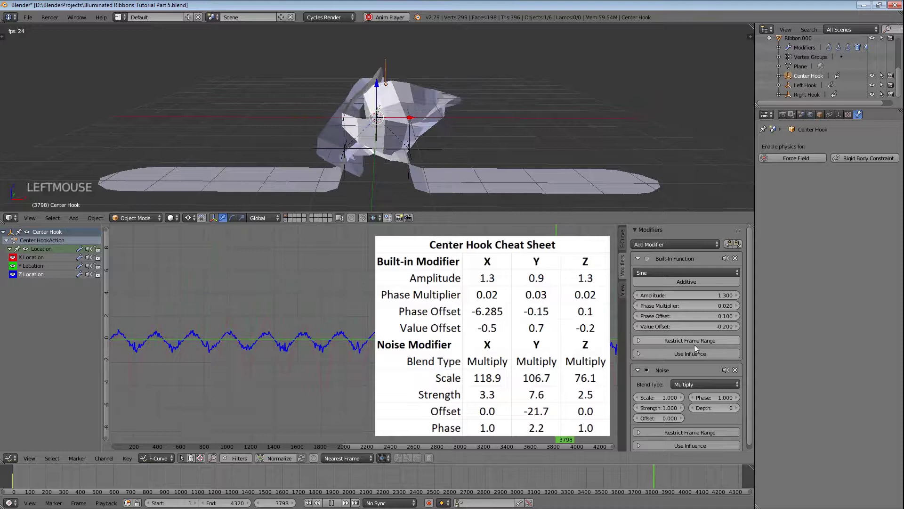
click(673, 400)
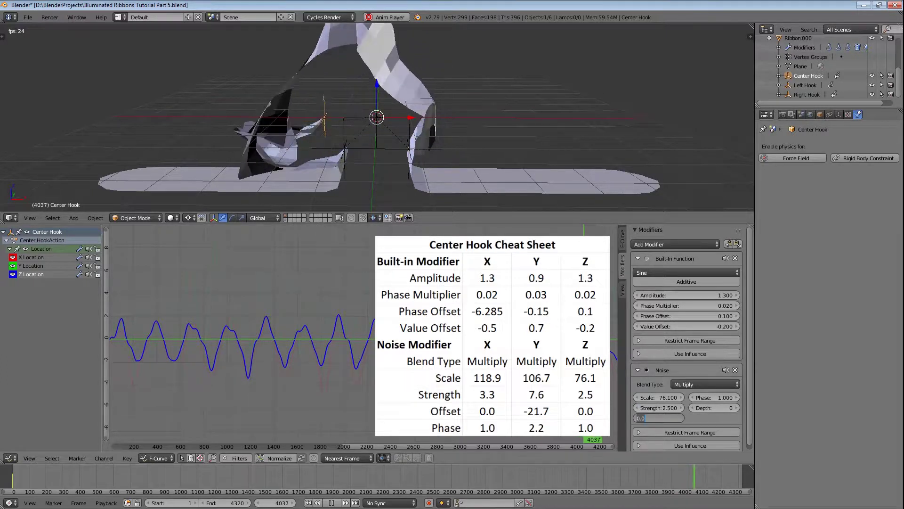
Check Center Hook's X, Y and Z Location curves against the cheat sheet
click(42, 261)
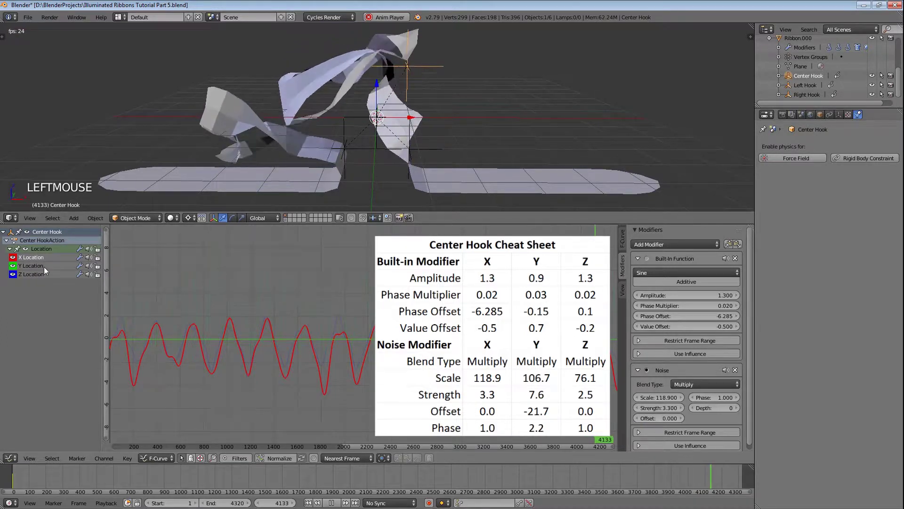
click(49, 270)
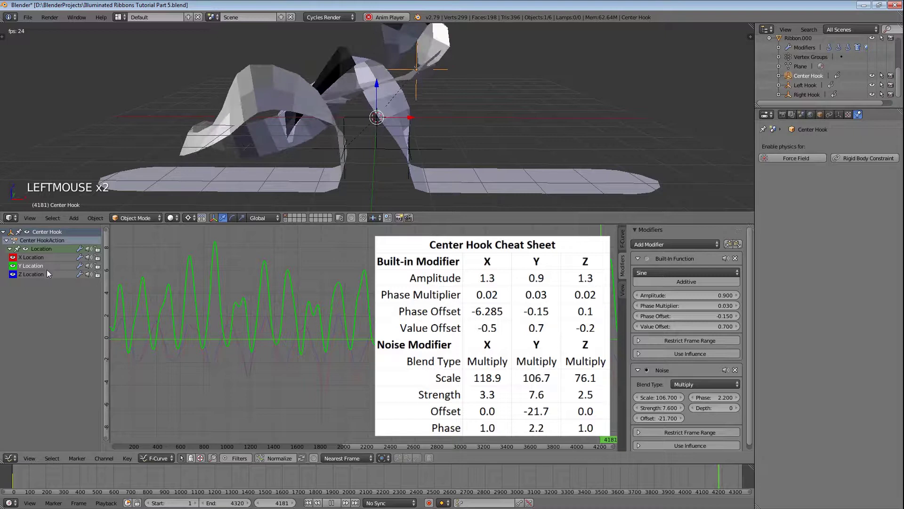
click(51, 277)
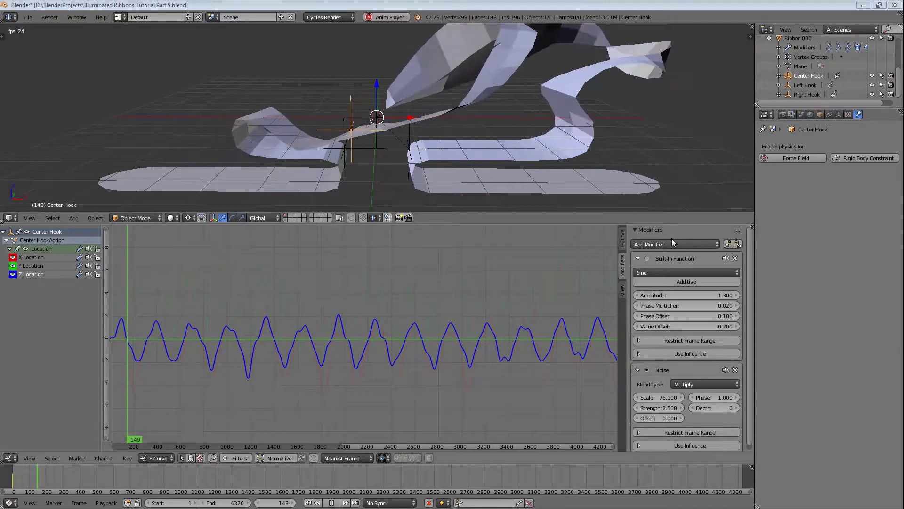
Select Left Hook and bring up its X Location curve with the modifier list ready
click(811, 86)
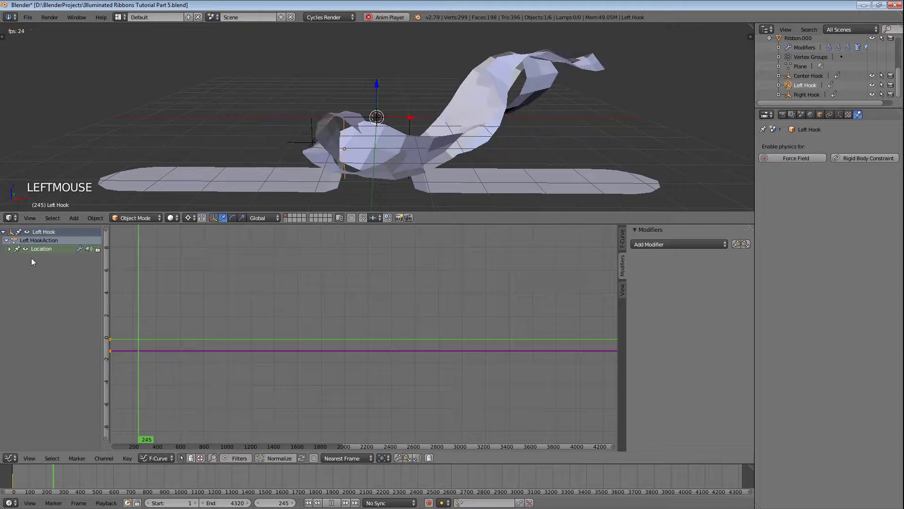
click(15, 251)
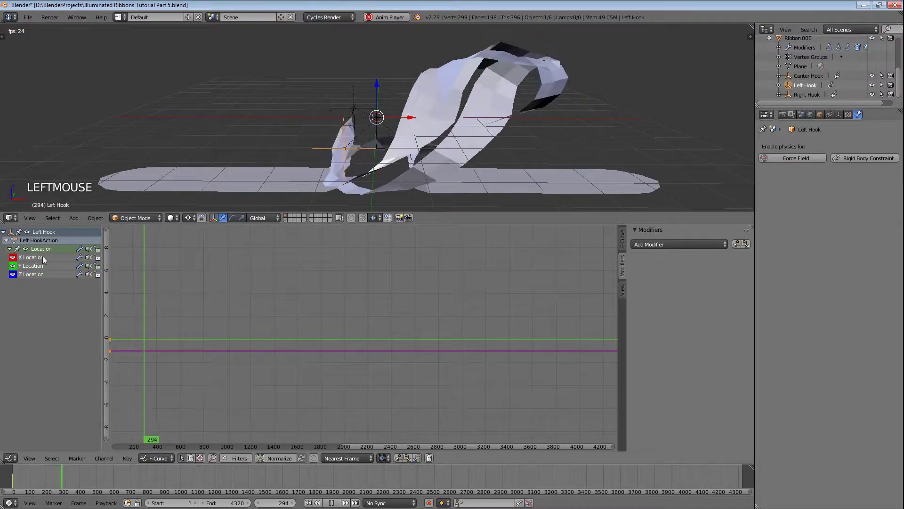
click(50, 260)
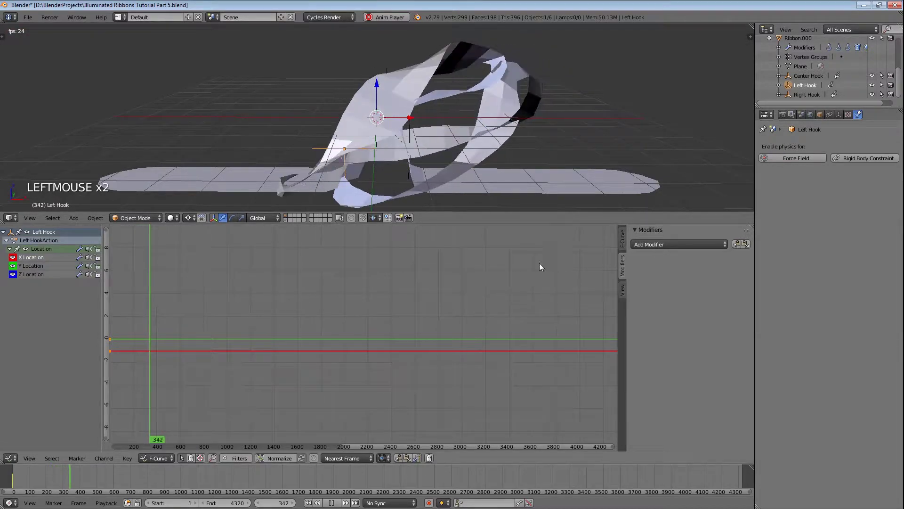
click(699, 249)
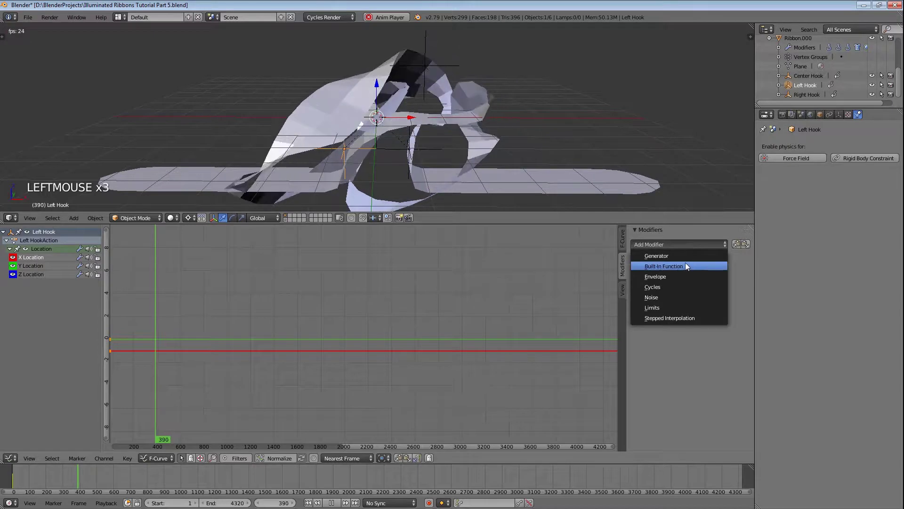
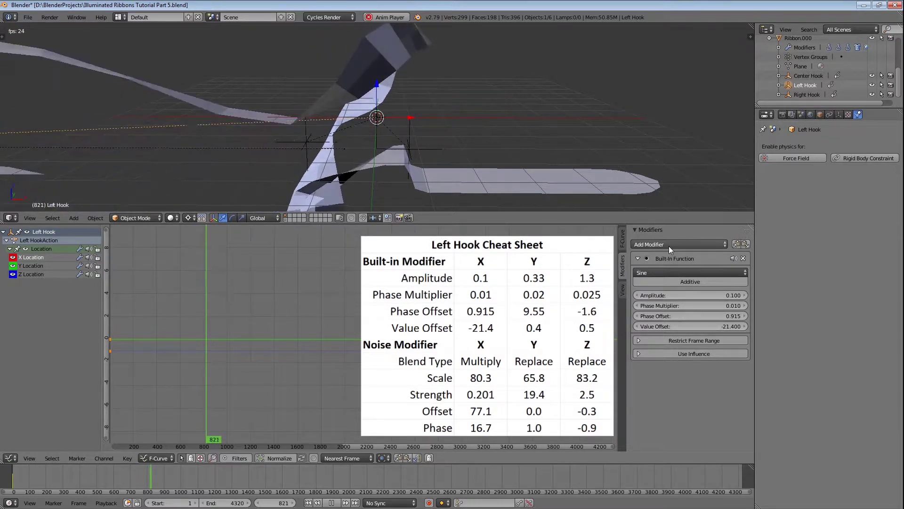
Add a multiplying Noise to X Location: scale 80.3, strength 0.201, offset 77.1, phase 16.7
click(674, 249)
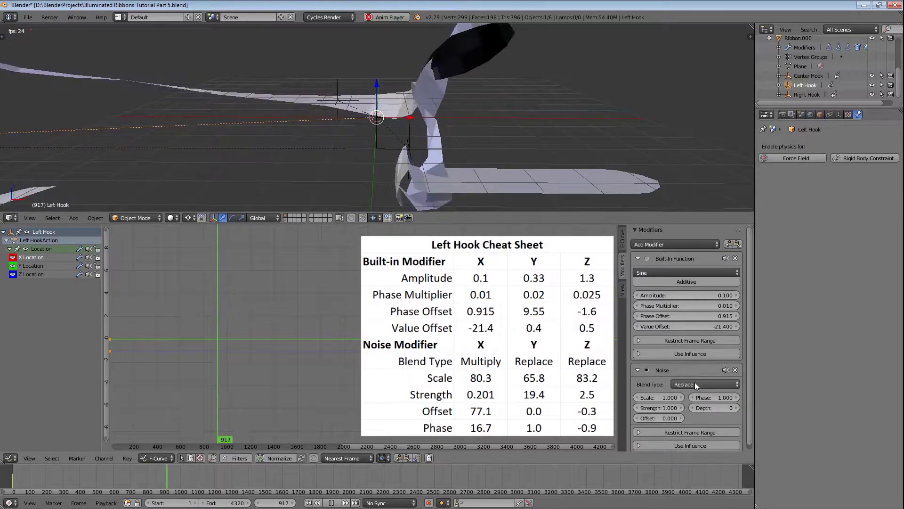
click(700, 385)
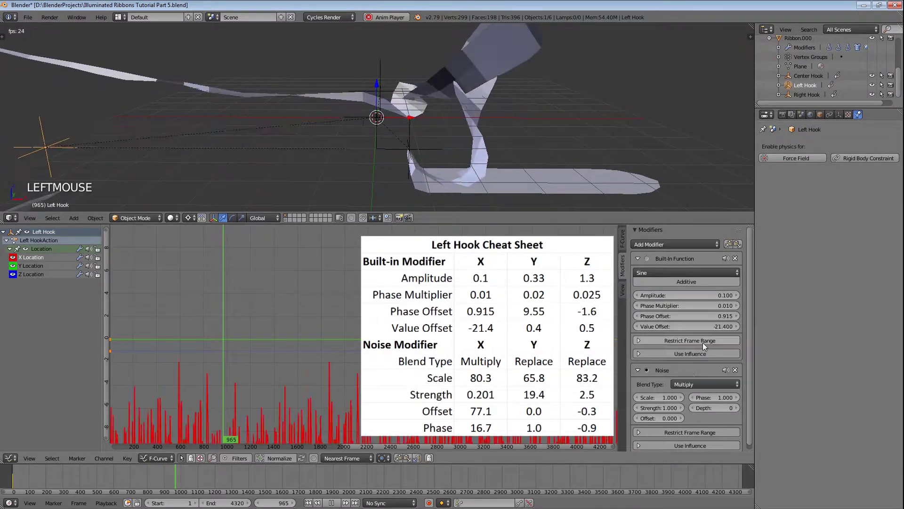
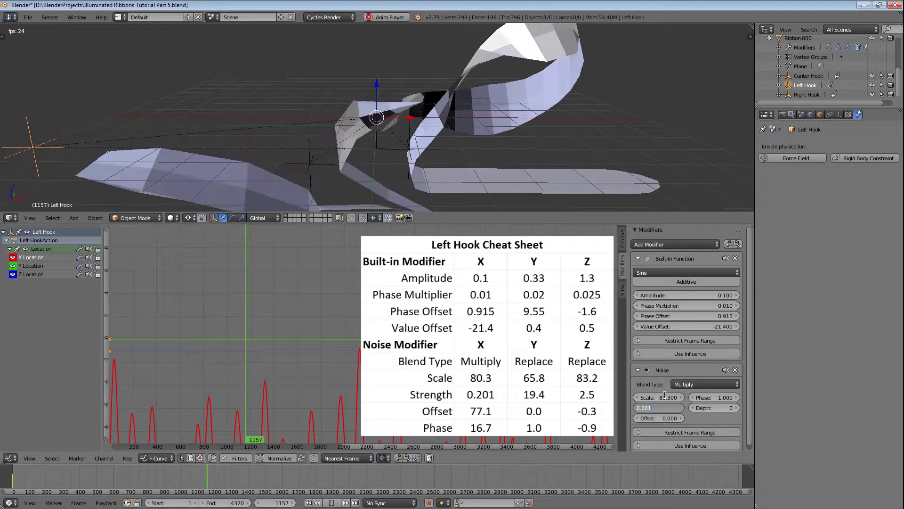
key(KP_7)
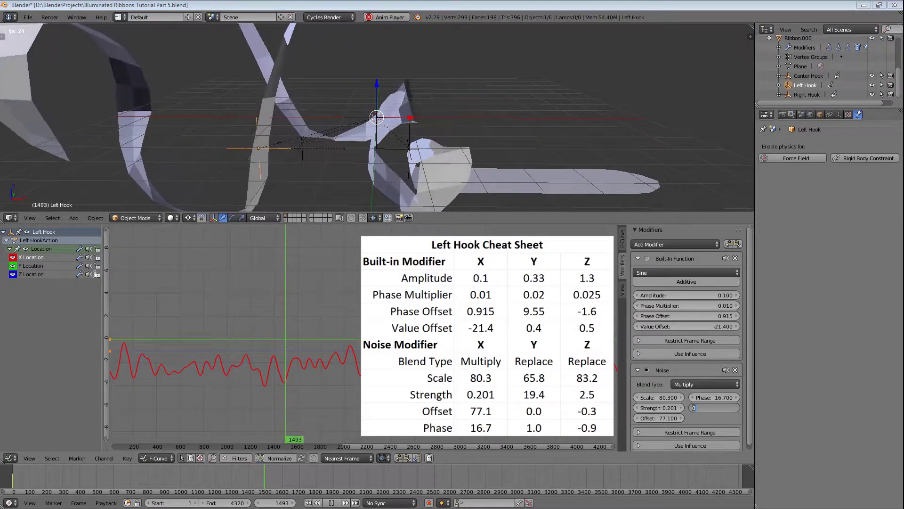
Give Y Location a sine: amplitude 0.33, phase multiplier 0.02, phase offset 9.55, value offset 0.4
click(34, 270)
click(690, 248)
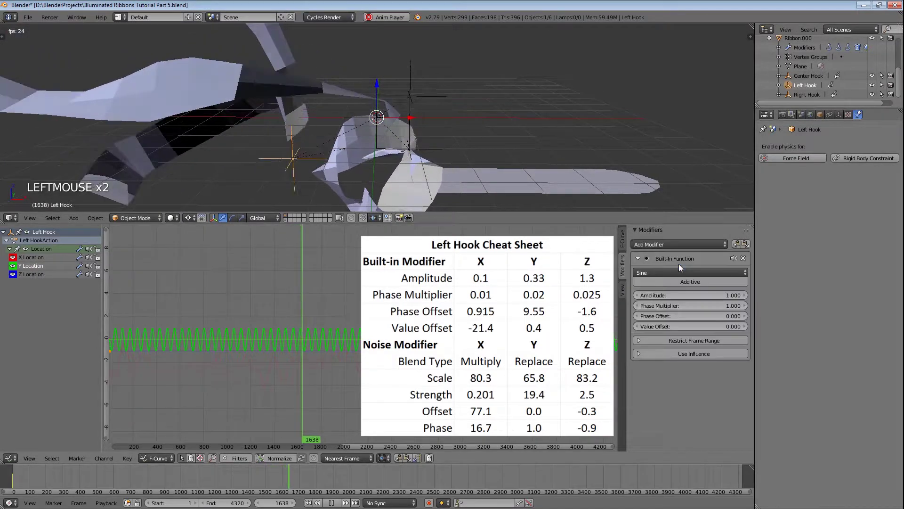
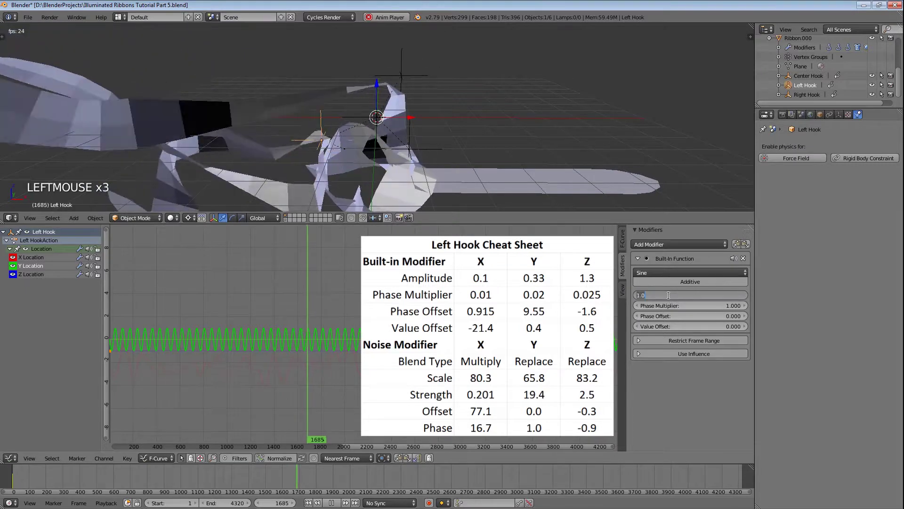
key(KP_3)
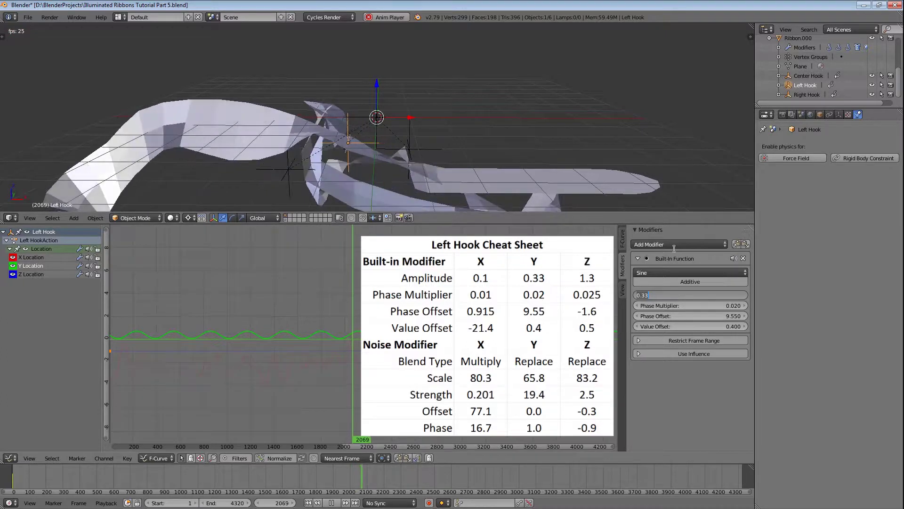
Add a Noise modifier to Left Hook's Y Location curve
click(677, 247)
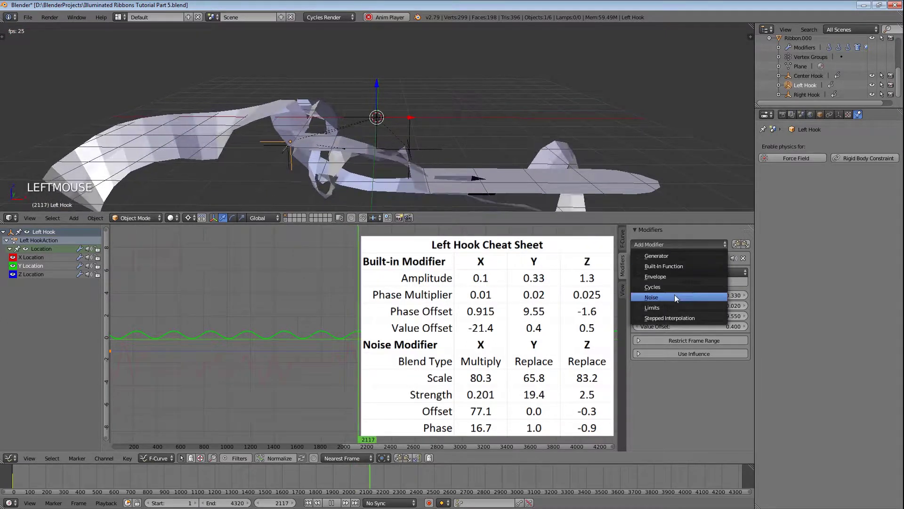
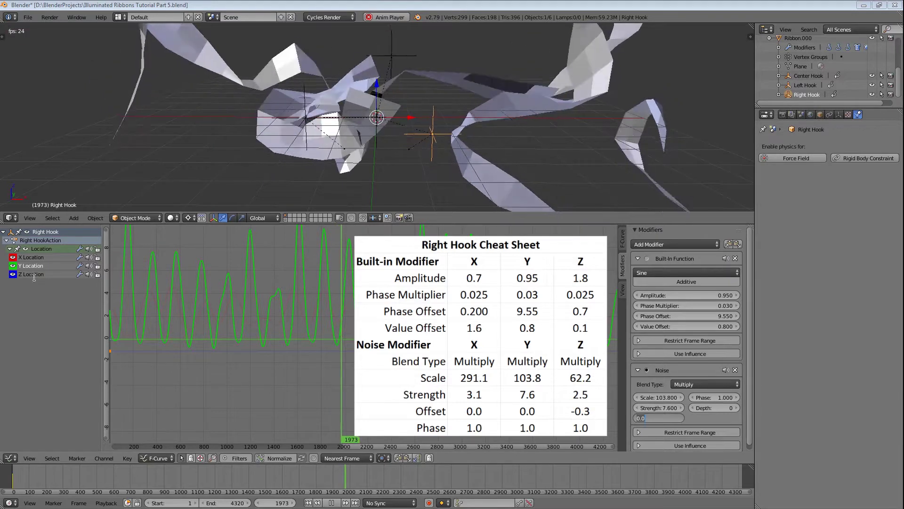
Add a sine (Built-in Function) modifier to Right Hook's Z Location curve
click(29, 278)
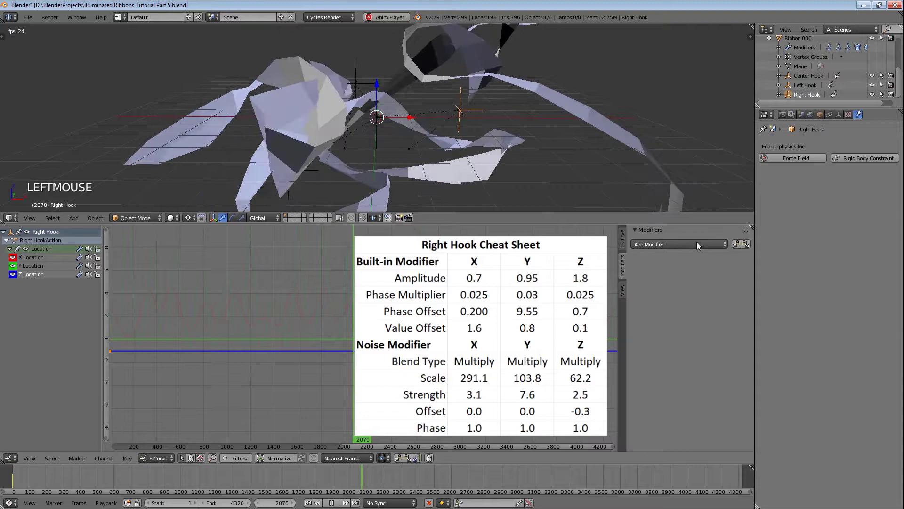
click(702, 246)
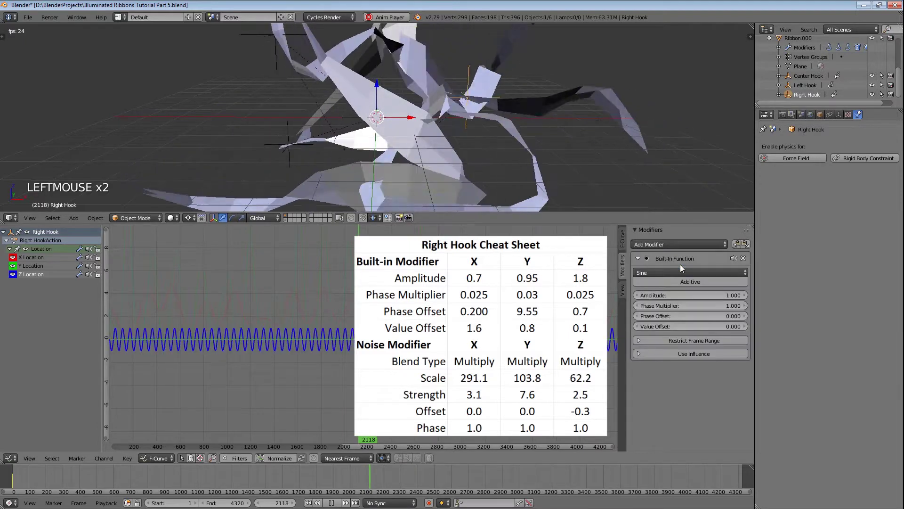
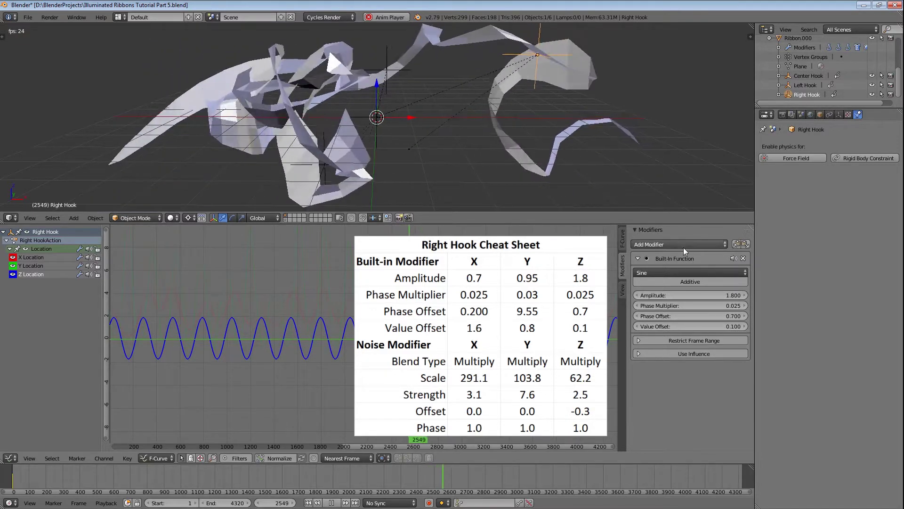
Add a Noise modifier set to Multiply on Right Hook's Z Location sine
click(681, 249)
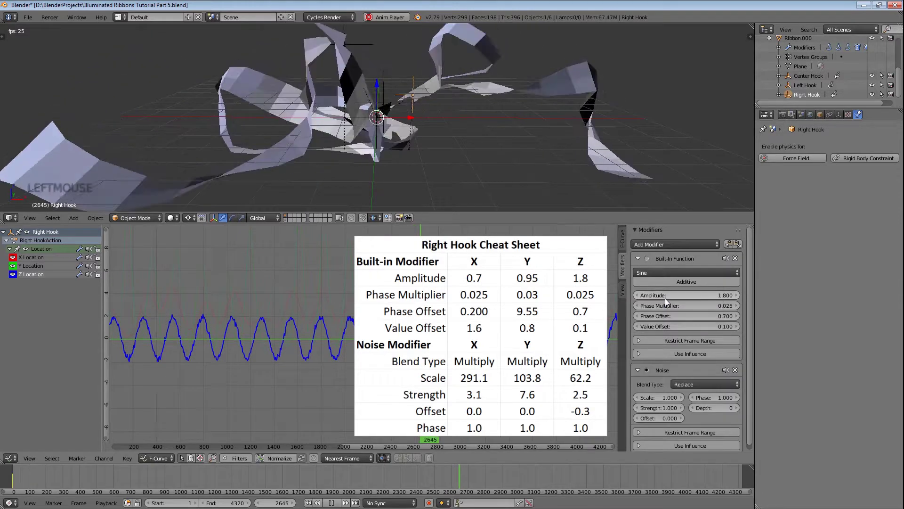
click(693, 387)
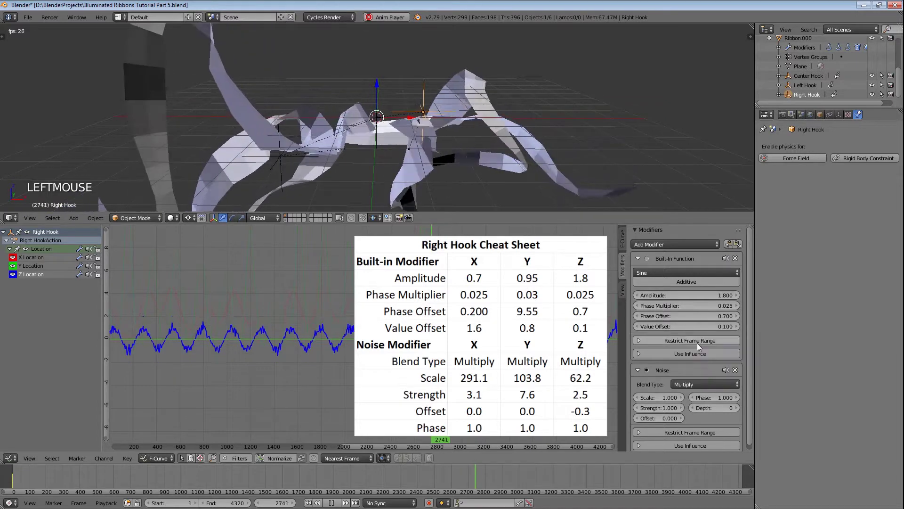